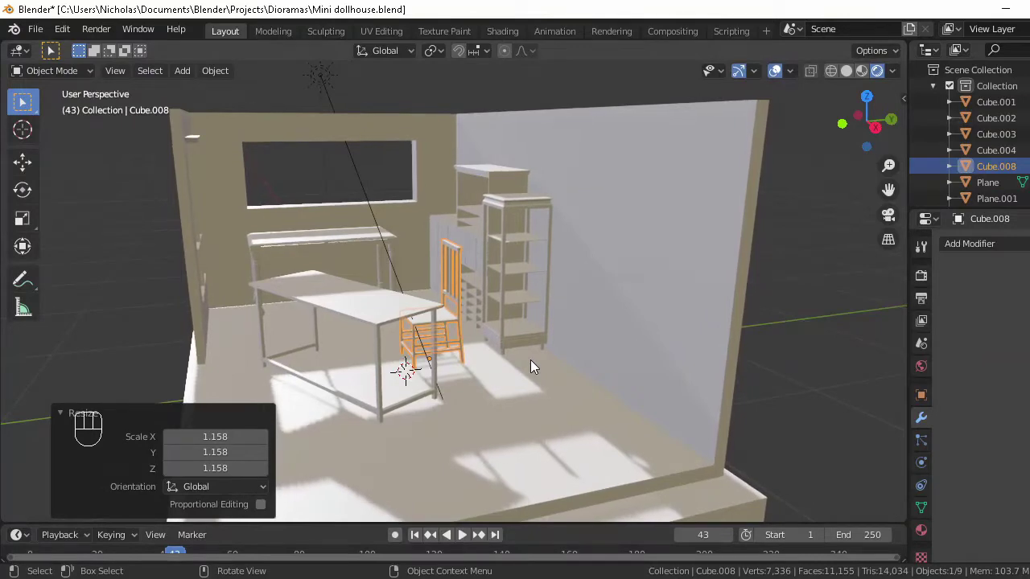
# Step: Adjust the chest of drawers from top view, save the file, and orbit around the room to check it
pyautogui.press('KP_7')
pyautogui.press('r')
pyautogui.press('g')
pyautogui.middleClick(541, 227)
pyautogui.press('KP_7')
pyautogui.press('r')
pyautogui.middleClick(576, 229)
pyautogui.press('ctrl+s')
pyautogui.middleClick(483, 278)
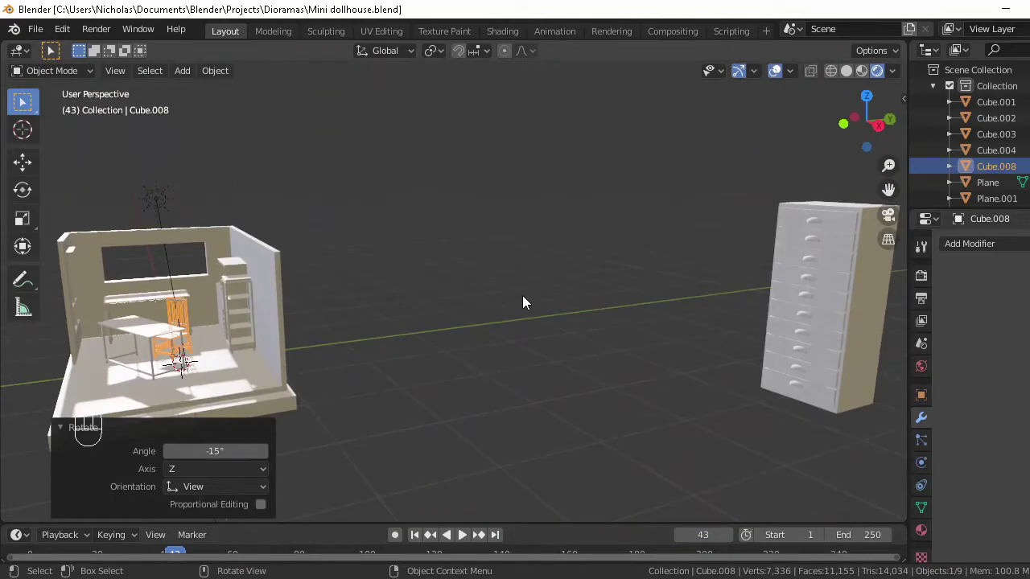
pyautogui.middleClick(484, 243)
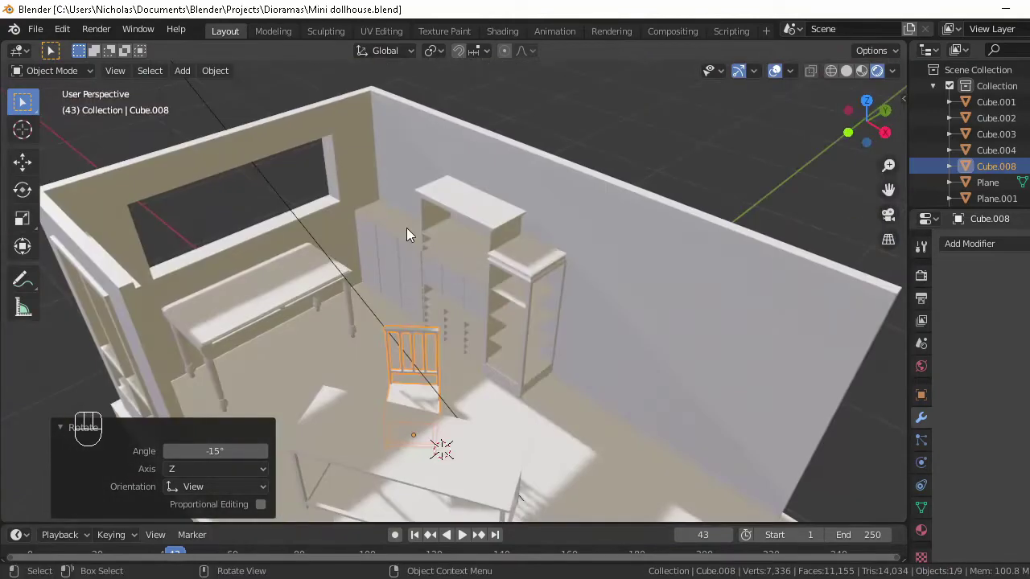